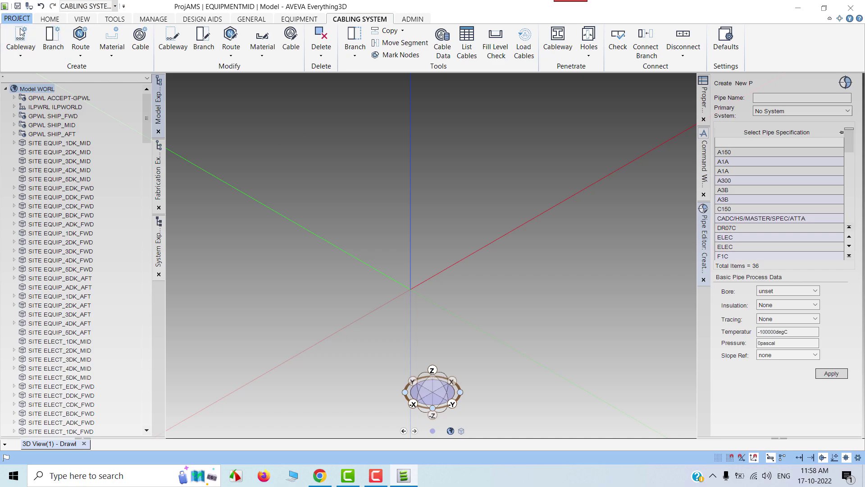
Bring up the PROJECT options area to reach the coordinate system configuration
left_click(23, 19)
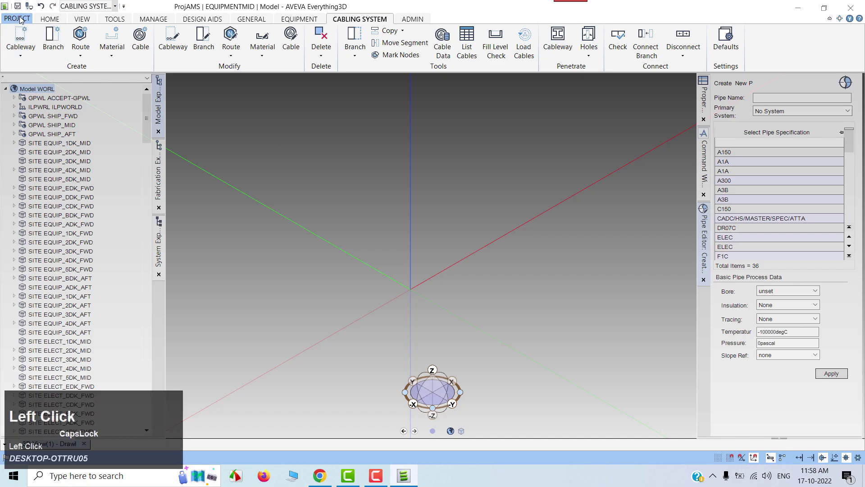
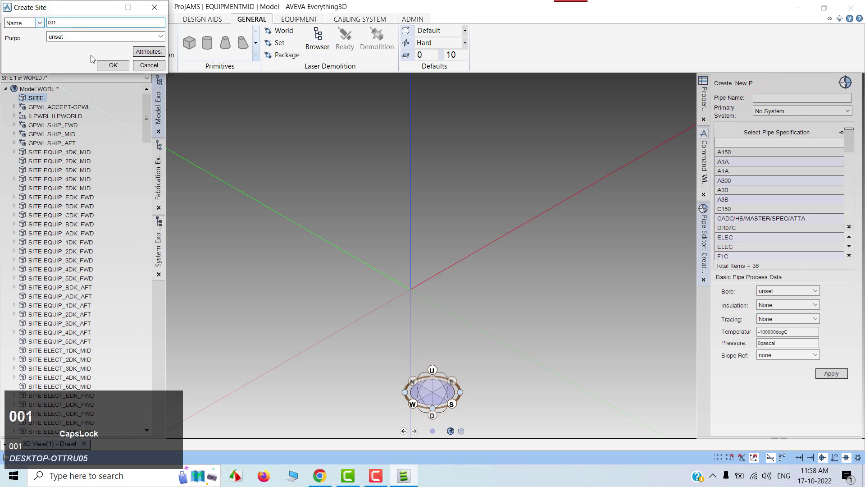
Create site 001 and then zone 002 beneath it in the model hierarchy
left_click(115, 68)
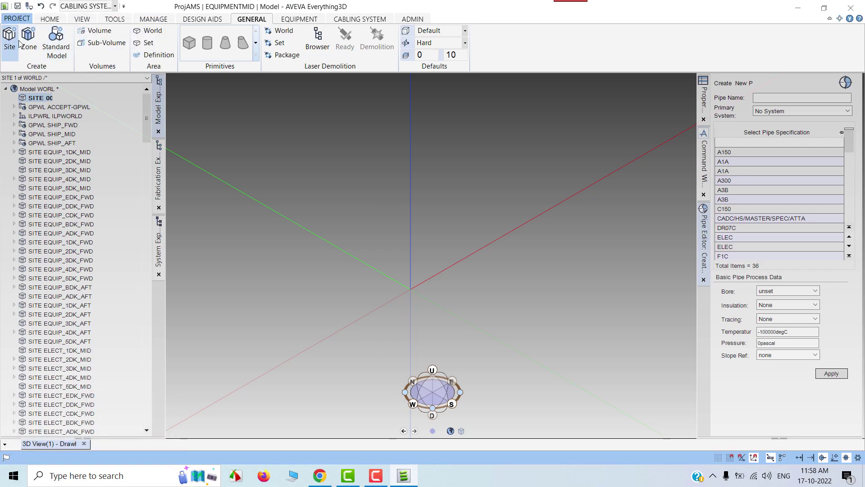
double_click(30, 42)
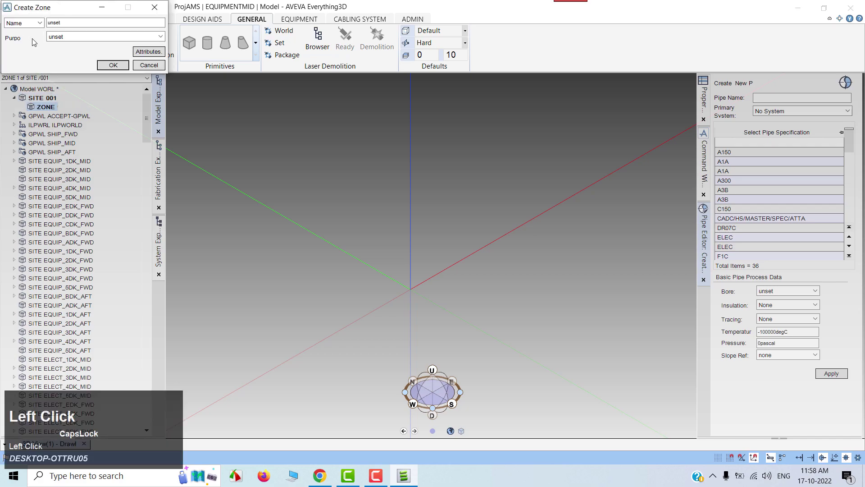
type("002")
left_click(127, 66)
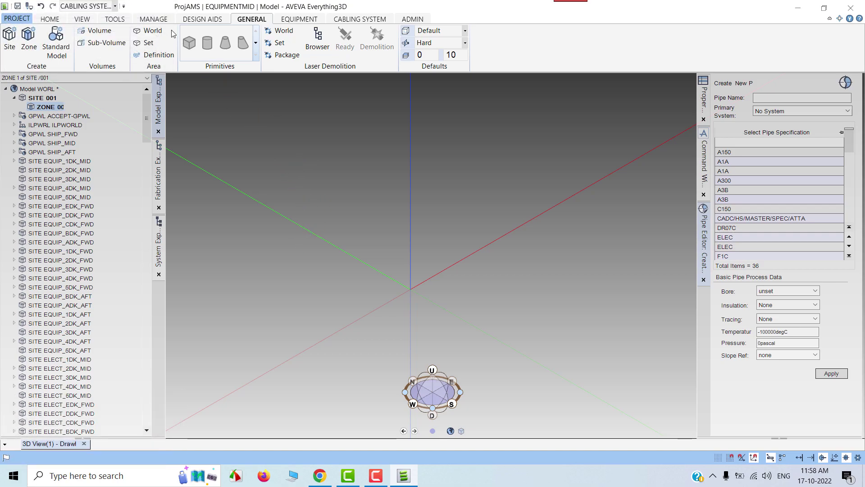
Switch to STRUCTURES and create structure 003 with framework 004 inside it
left_click(118, 8)
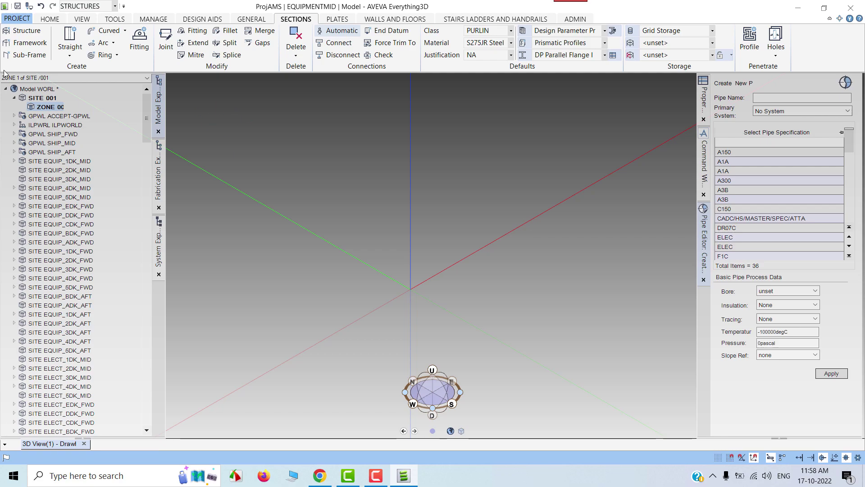
left_click(32, 31)
left_click_drag(32, 31, 45, 25)
type("00")
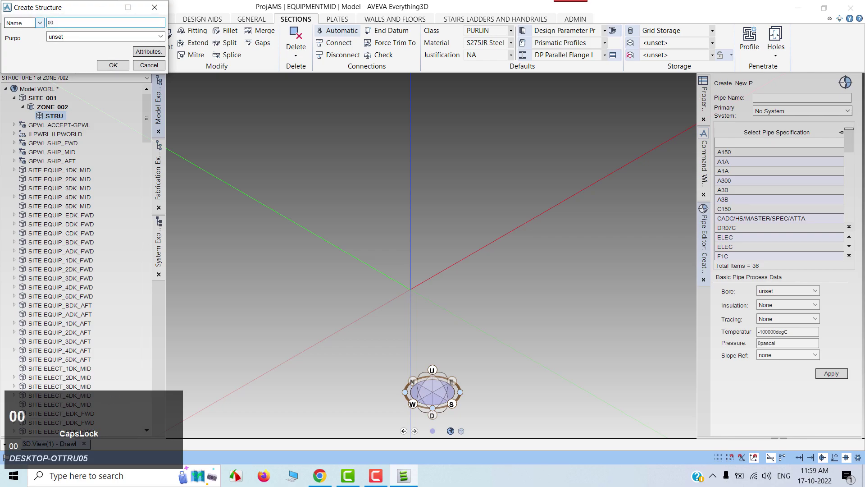
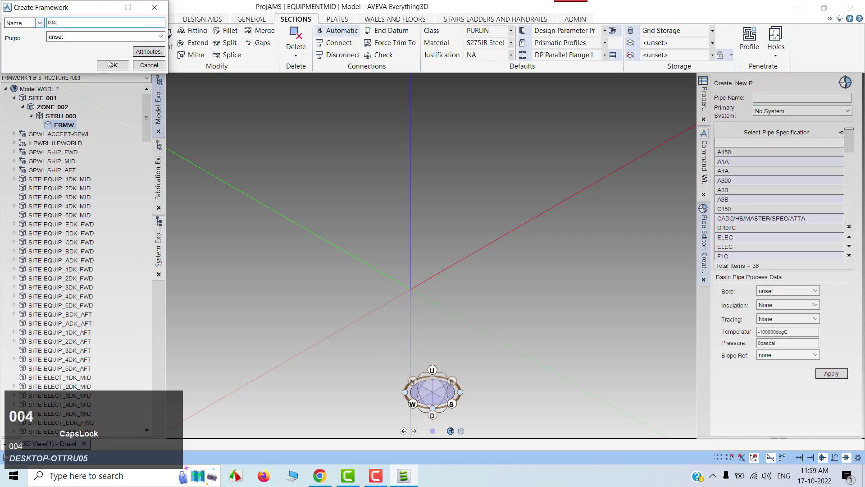
left_click(118, 67)
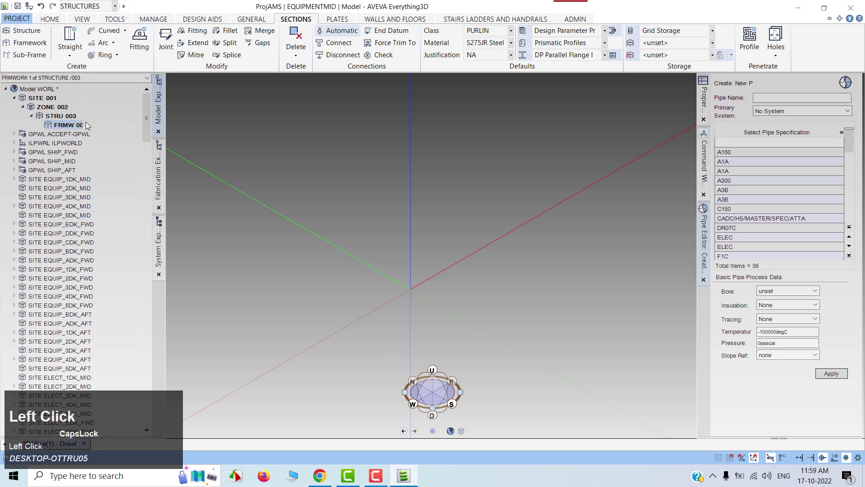
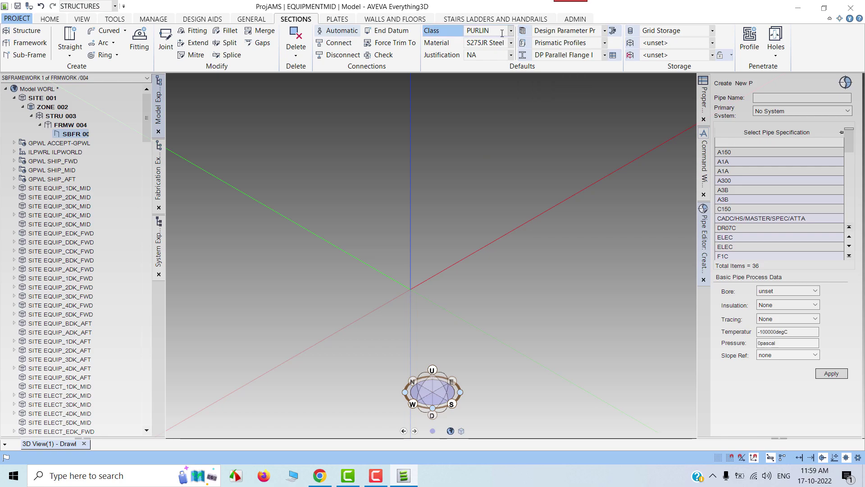
Set the default profile standard to British Standard Profiles
left_click(525, 32)
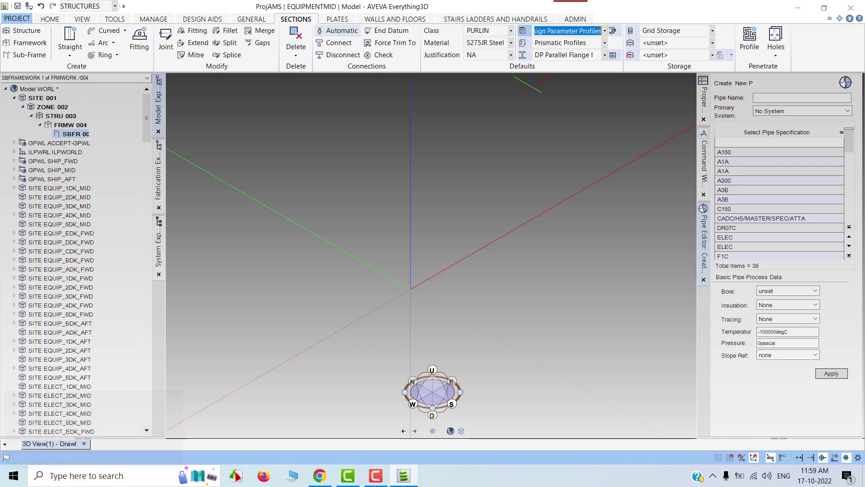
left_click(609, 32)
scroll("up", 3)
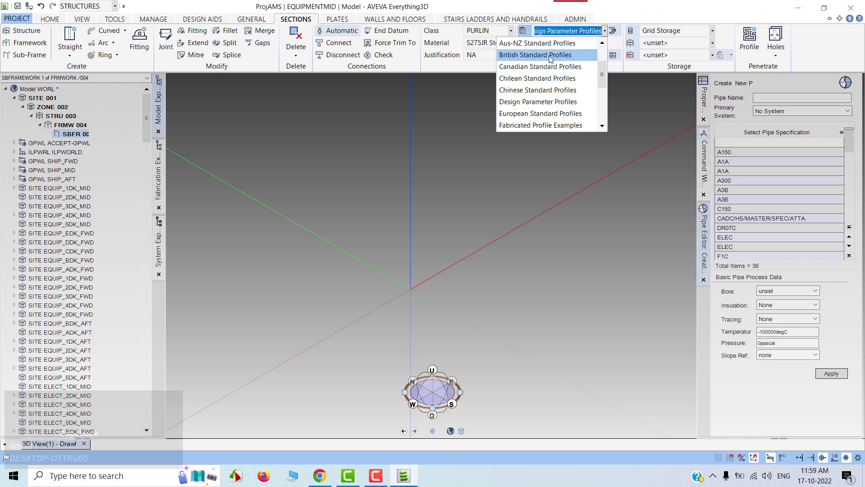
left_click(552, 58)
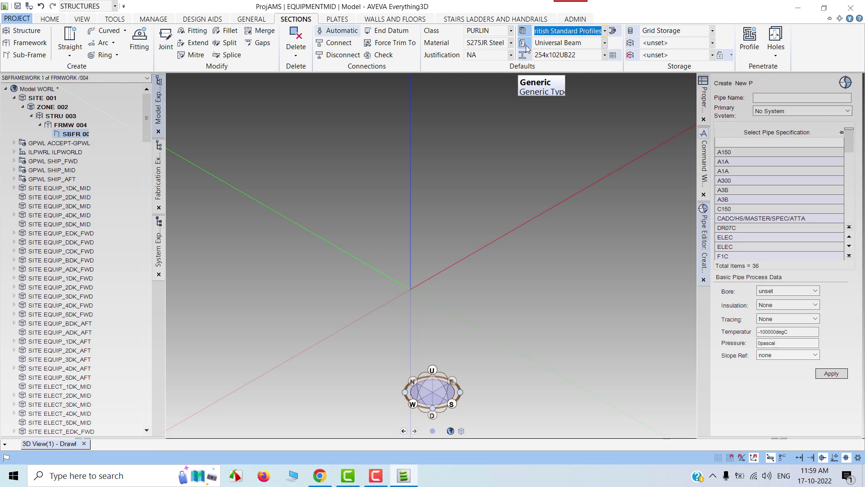
Set the default profile type to Universal Column and browse its size list
left_click(608, 46)
scroll("up", 3)
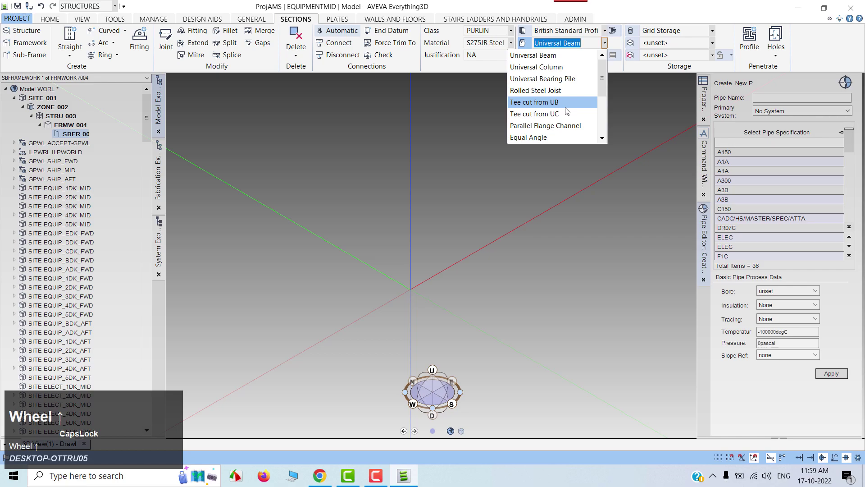
left_click(563, 69)
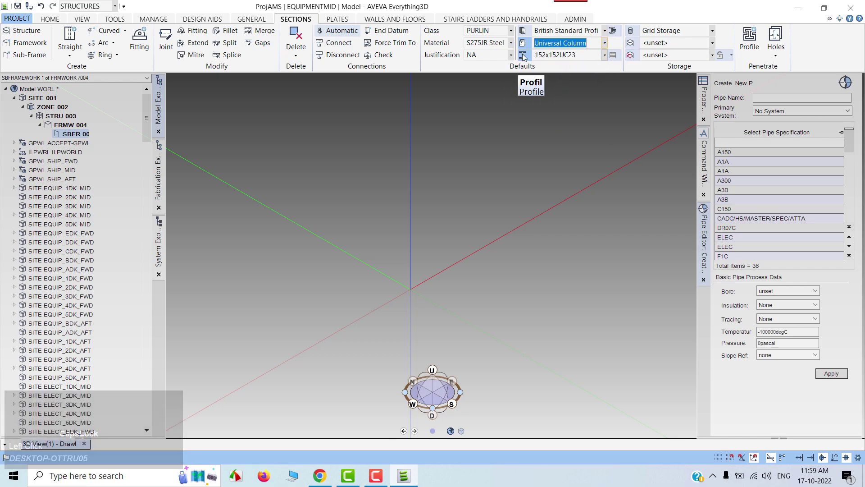
left_click(608, 56)
scroll("up", 3)
scroll("down", 3)
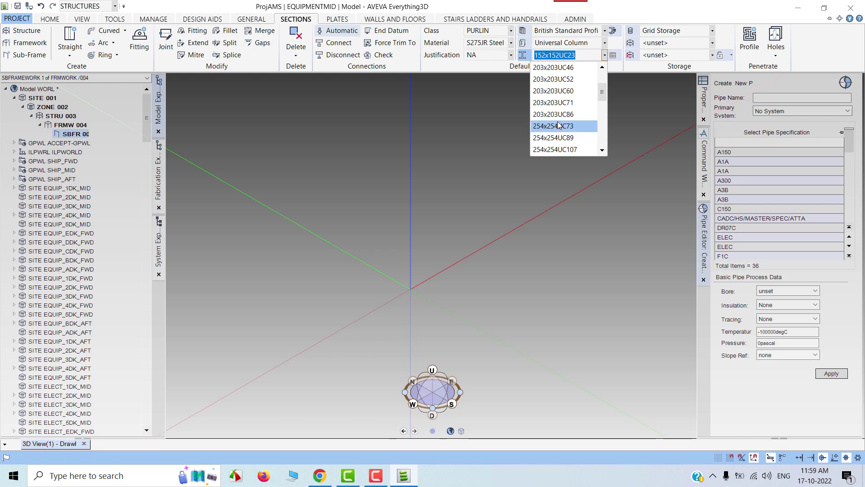
Pick the profile size and set the default section class to COLUMN
left_click(561, 117)
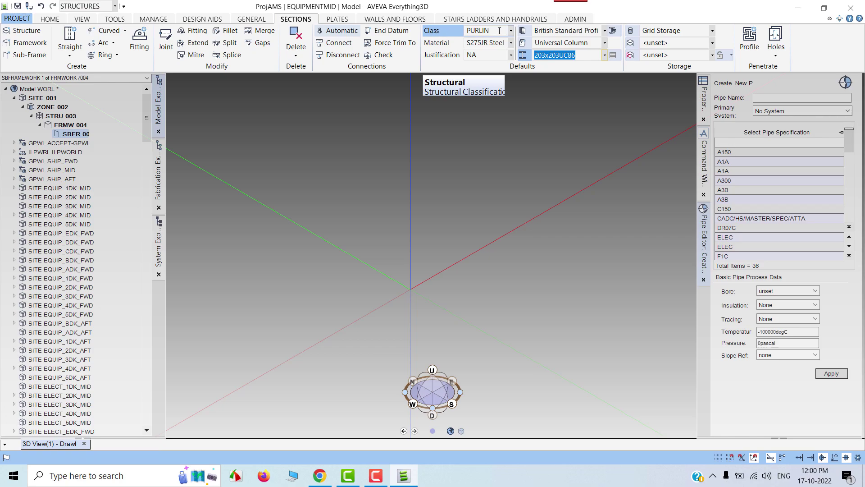
double_click(516, 33)
scroll("up", 3)
left_click(492, 68)
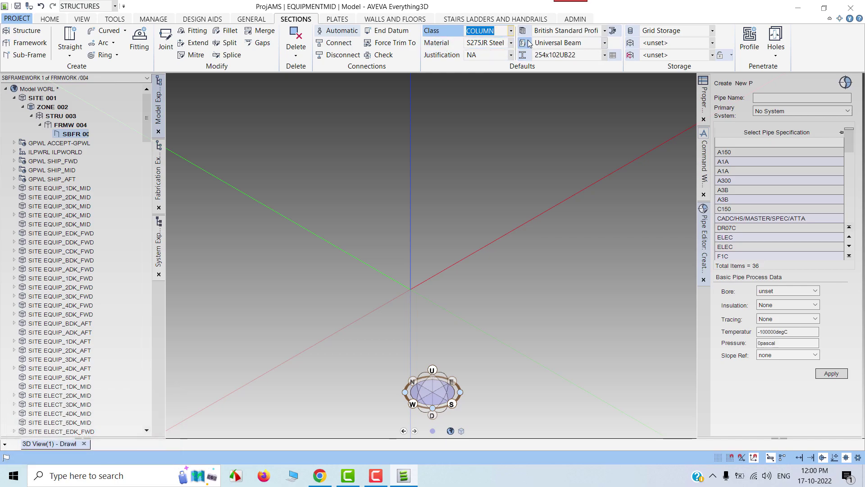
Set the default material to S355J2 Steel and justification to NA Neutral Axis
left_click(513, 44)
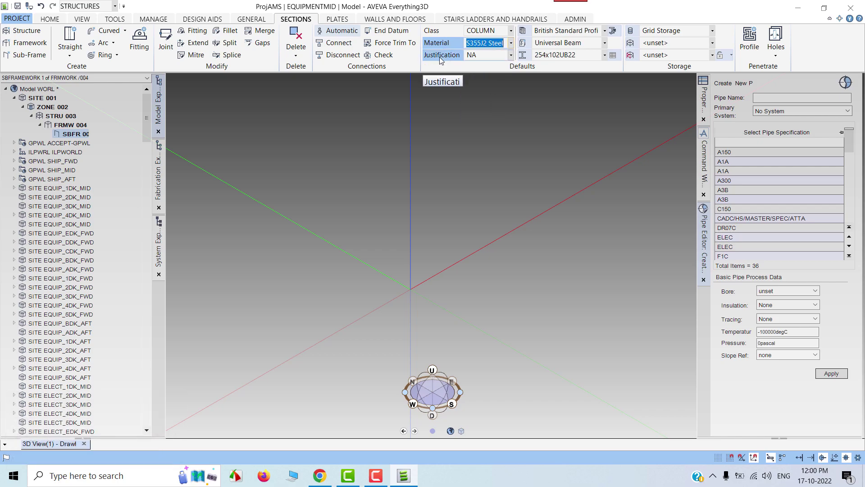
left_click(515, 57)
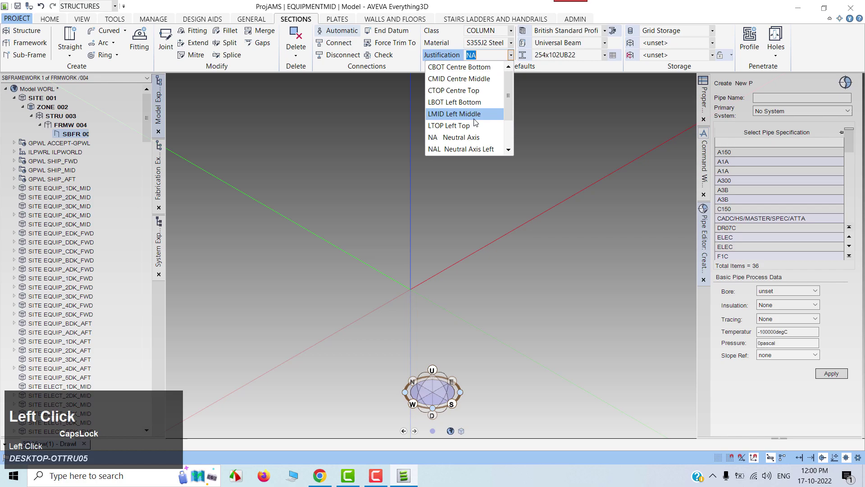
scroll("down", 3)
left_click(478, 117)
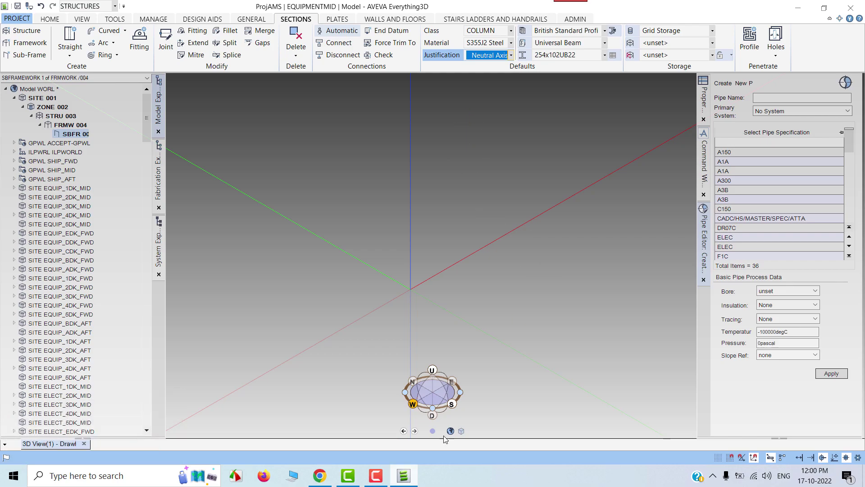
Begin creating a single straight section
scroll("up", 3)
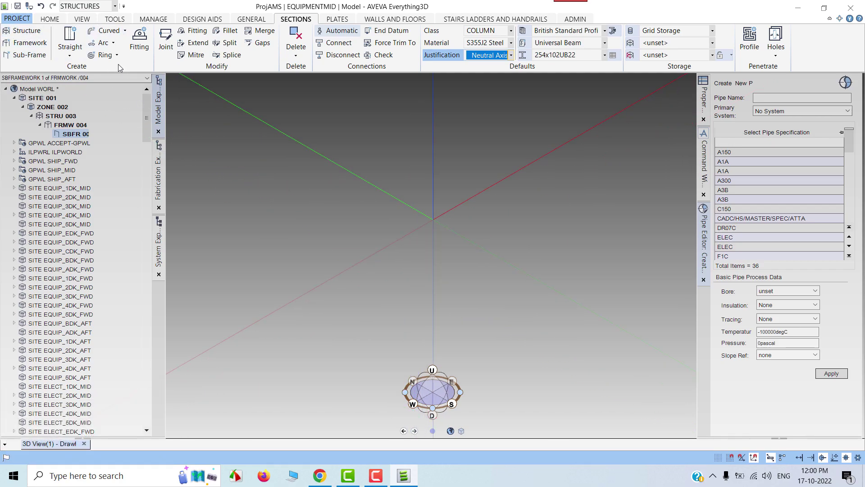
left_click(71, 55)
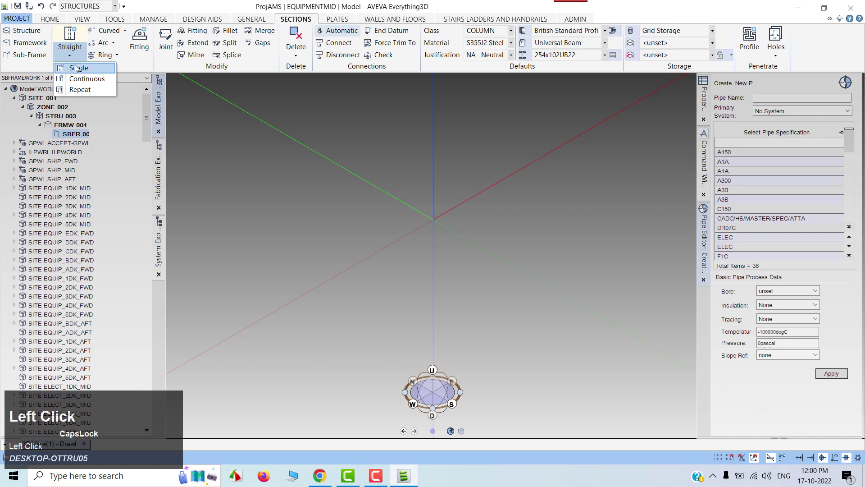
left_click(79, 68)
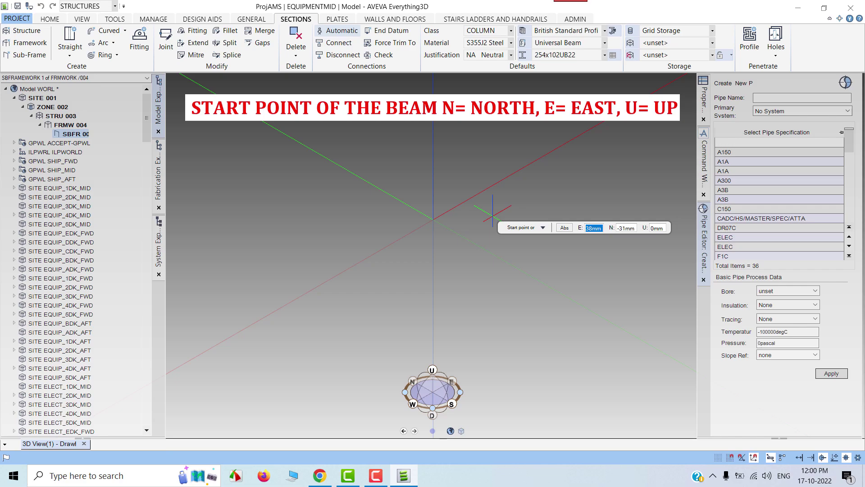
Fix the section start point at the origin, E 0 N 0 U 0
key("0")
key("Tab")
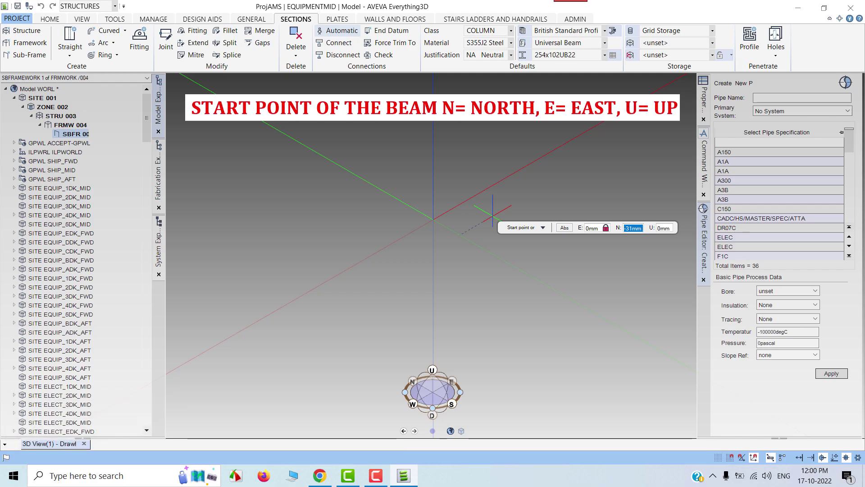
key("0")
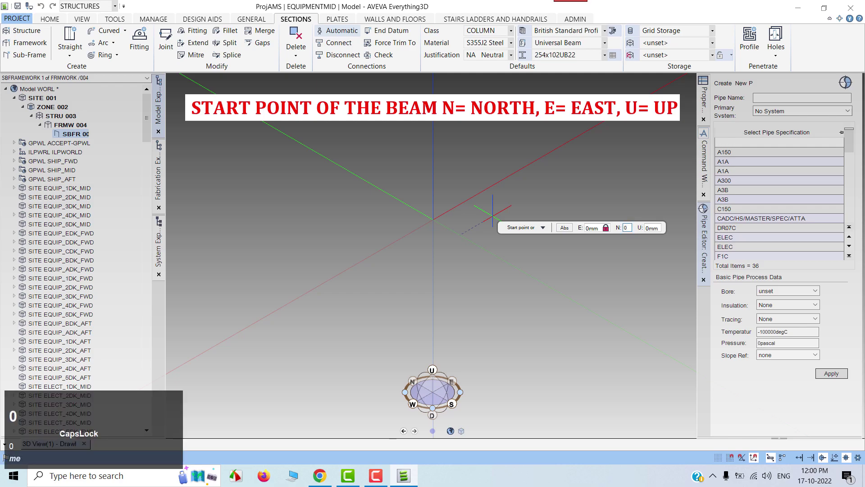
key("Tab")
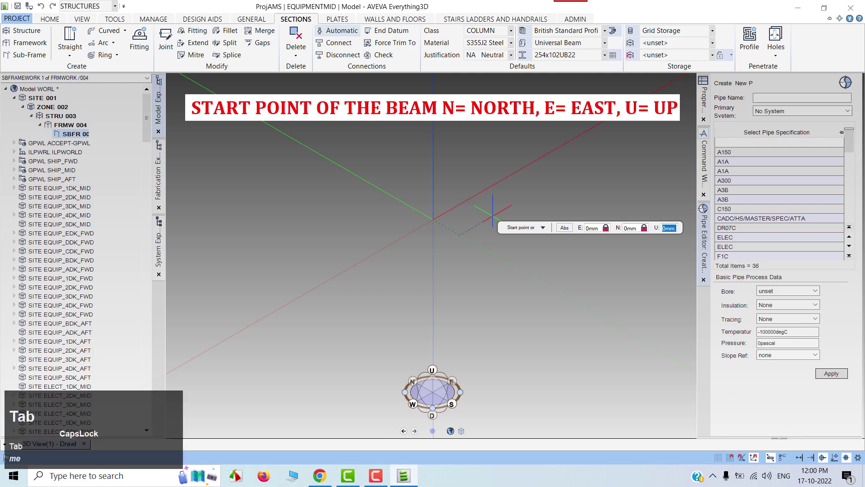
key("0")
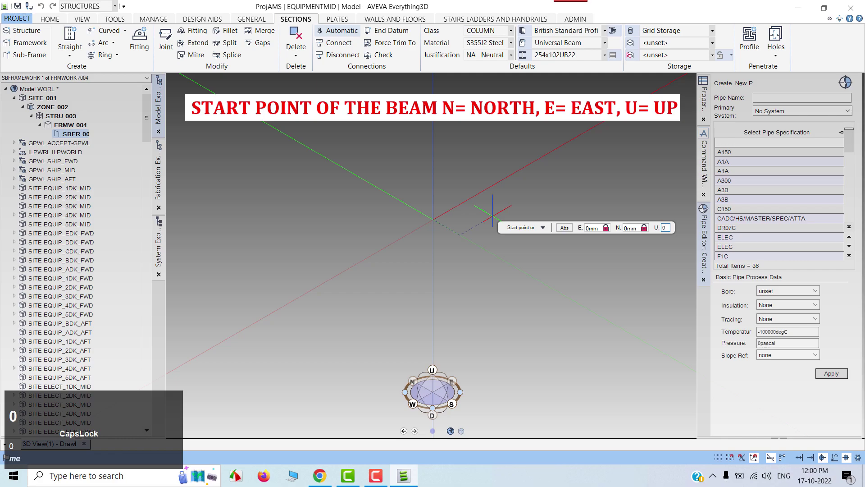
key("Return")
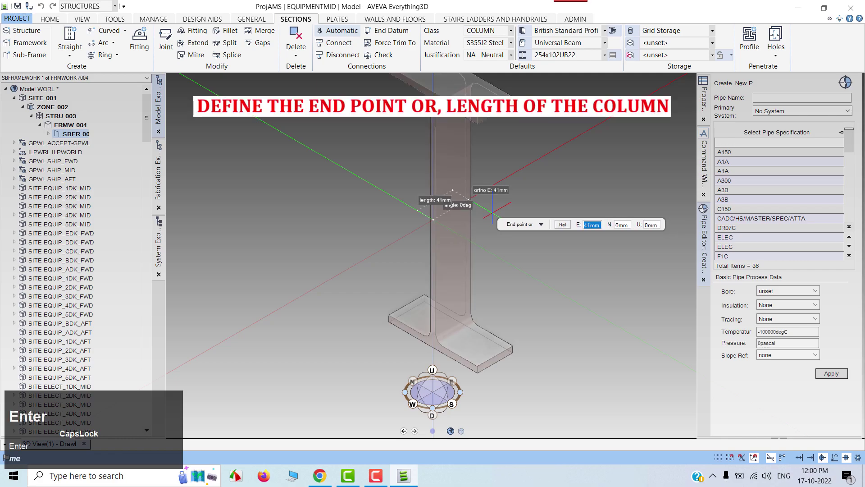
Set the end point to E 0 N 0 U 5000, creating a 5000 mm vertical column
scroll("down", 3)
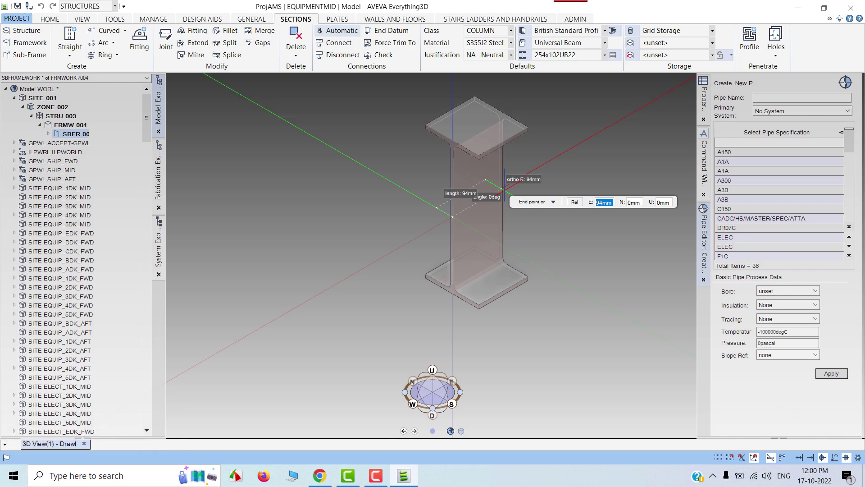
key("0")
key("Tab")
key("0")
key("Tab")
key("5")
type("000")
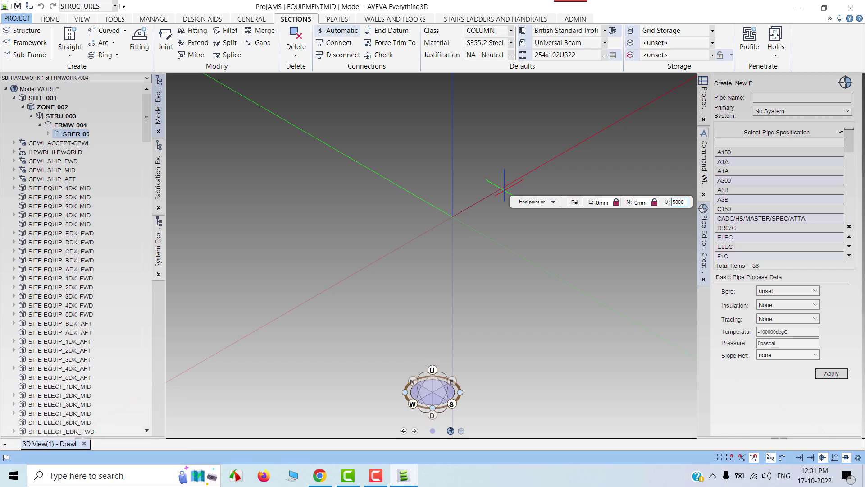
key("Return")
Zoom out, select the new column and show its properties
type("me")
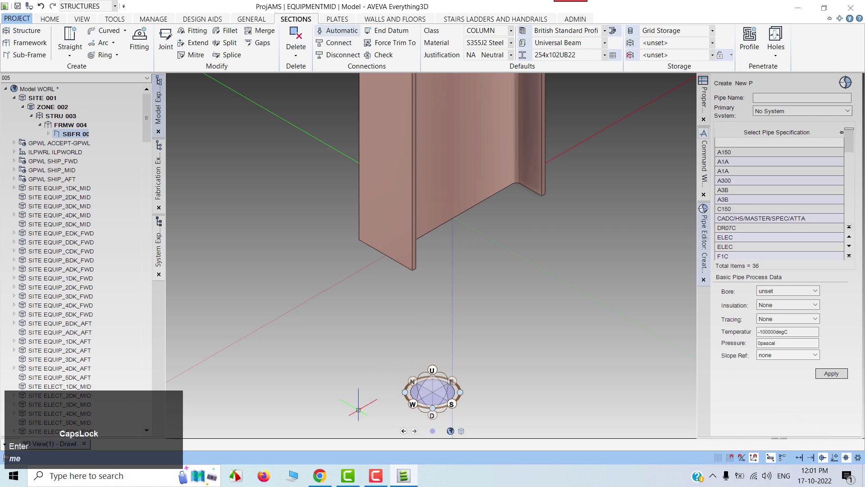
type("me")
scroll("down", 3)
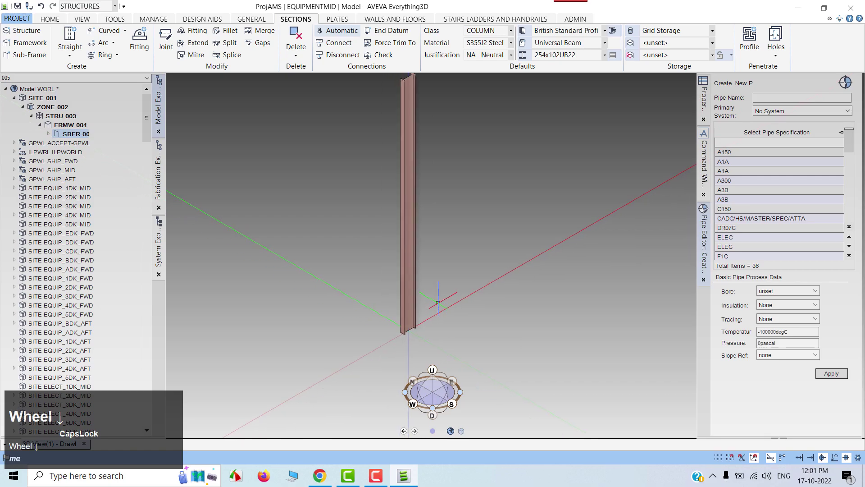
scroll("up", 3)
type("me")
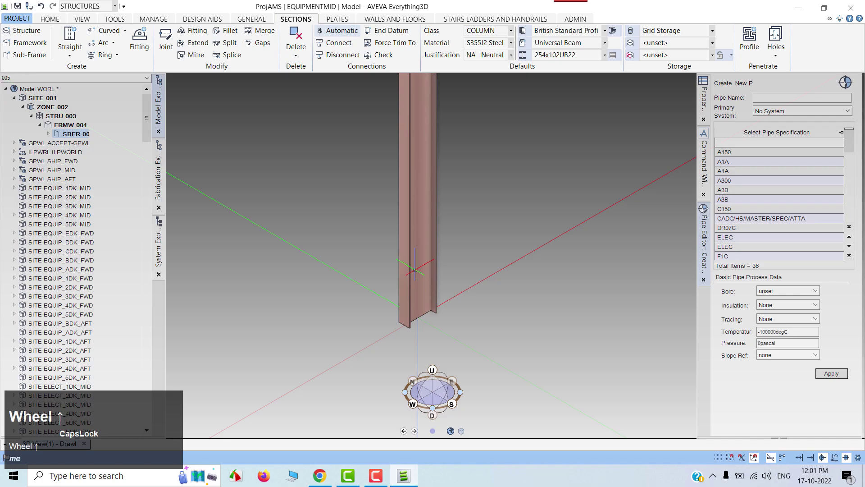
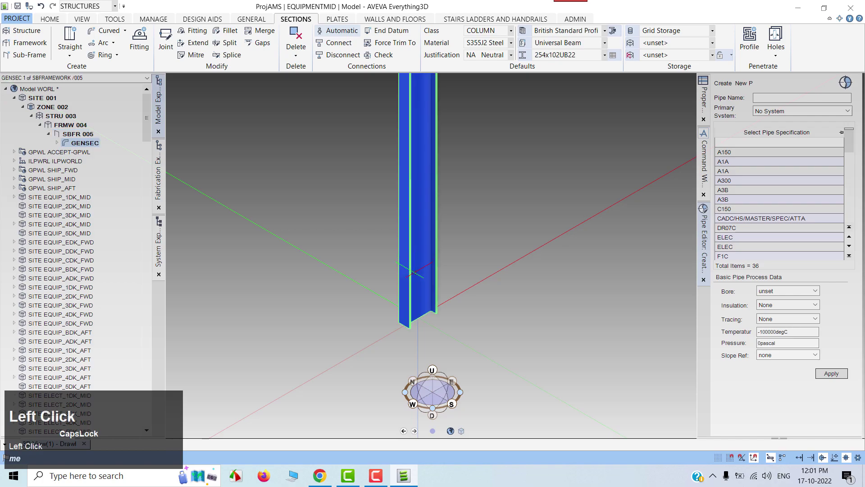
type("me")
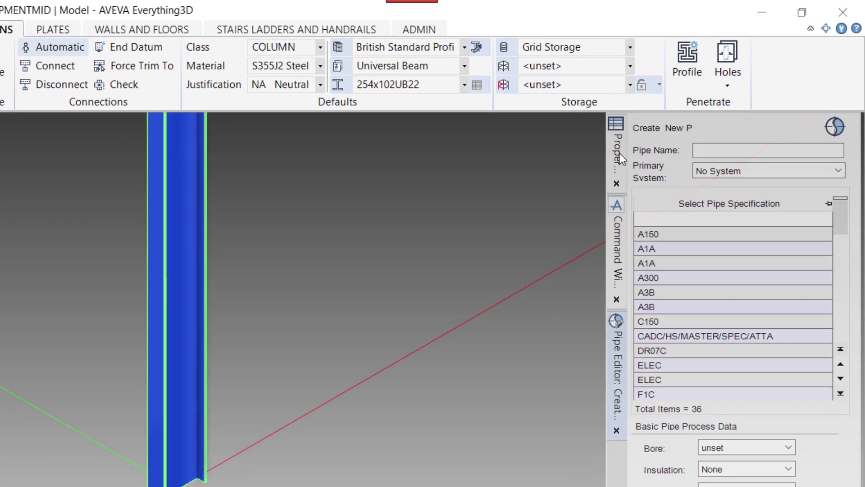